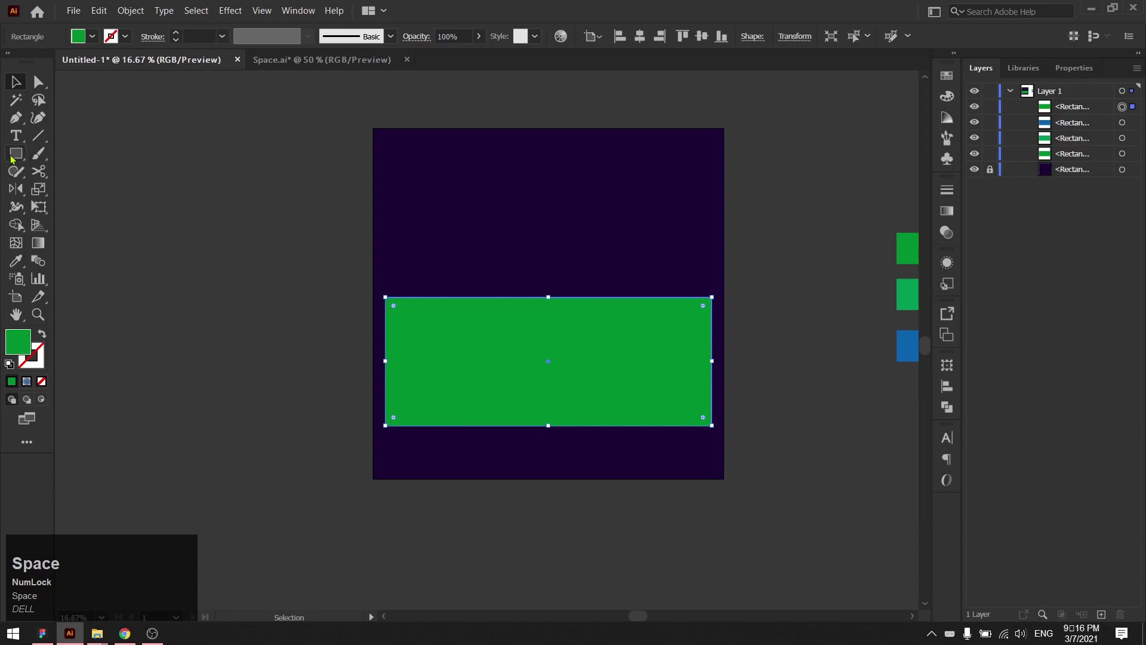
# Step: Draw a tall narrow green rectangle at the band's left end, rising above its top edge
pyautogui.click(13, 160)
pyautogui.moveTo(13, 161); pyautogui.dragTo(403, 359)
pyautogui.press('v')
pyautogui.moveTo(400, 352); pyautogui.dragTo(531, 347)
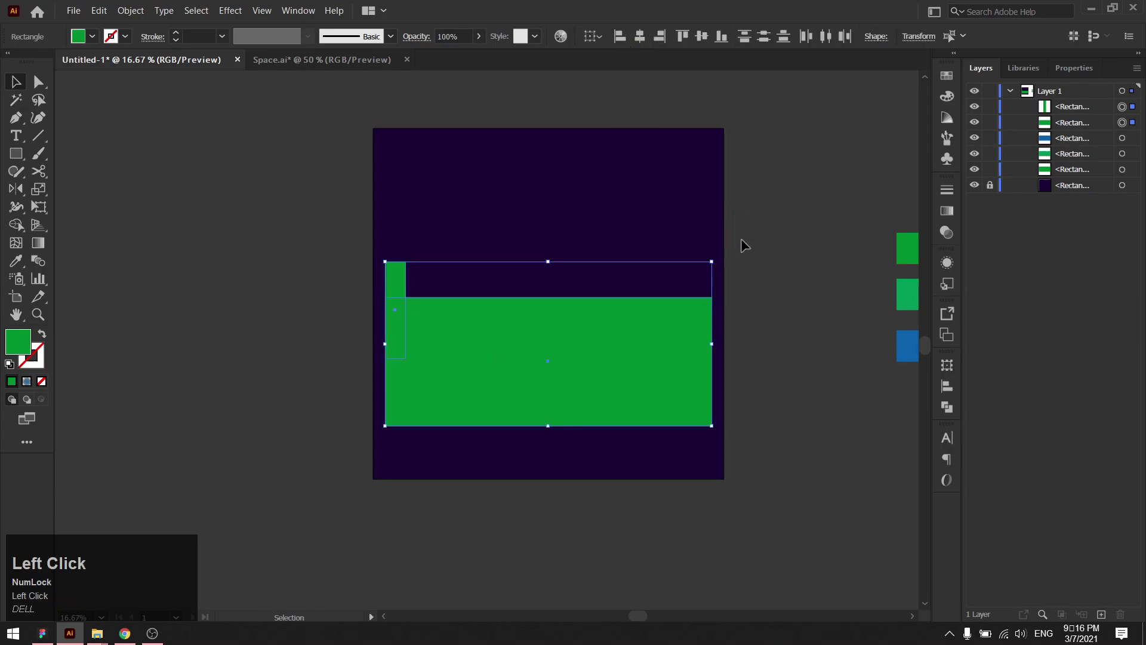
# Step: Round the narrow rectangle's corners fully so it becomes a pill, and select it
pyautogui.press('a')
pyautogui.moveTo(402, 273); pyautogui.dragTo(423, 277)
pyautogui.press('v')
pyautogui.click(807, 303)
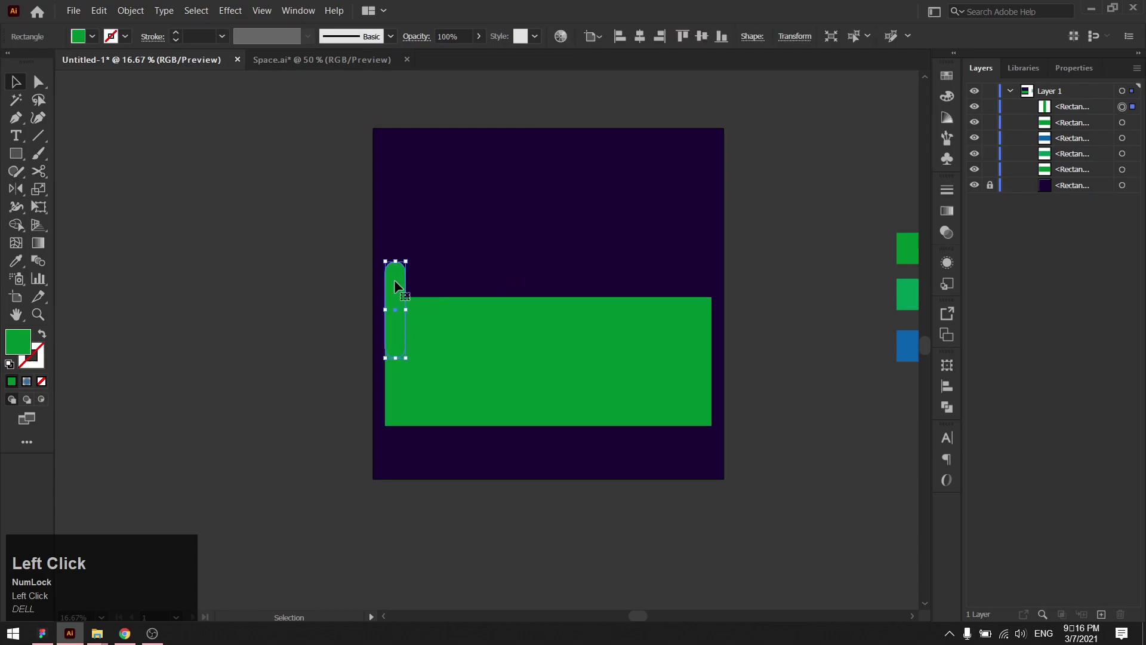
# Step: Copy the pill to the right at a higher position, recolour it lighter green, and repeat copies along the band
pyautogui.moveTo(399, 286); pyautogui.dragTo(420, 287)
pyautogui.moveTo(419, 287); pyautogui.dragTo(716, 298)
pyautogui.press('i')
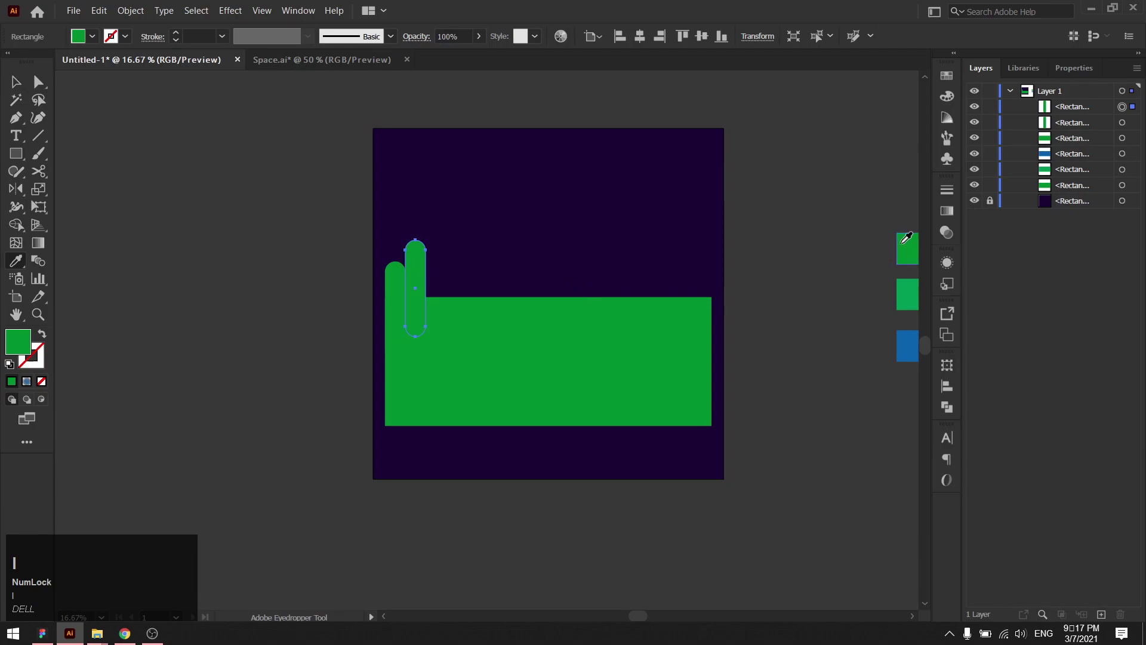
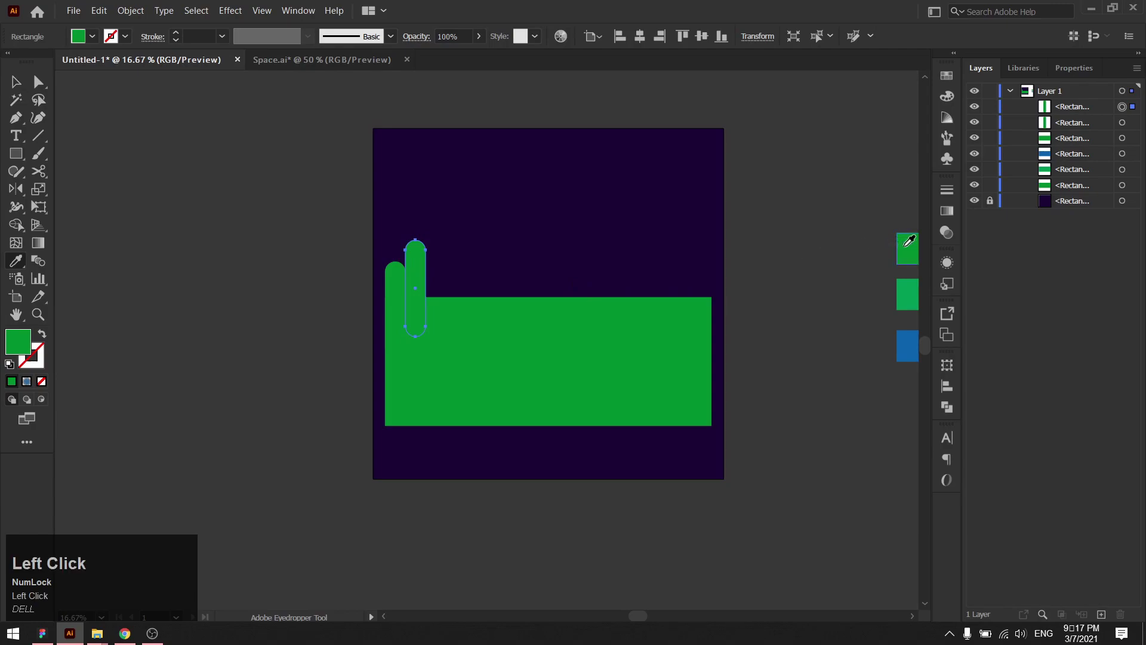
pyautogui.press('v')
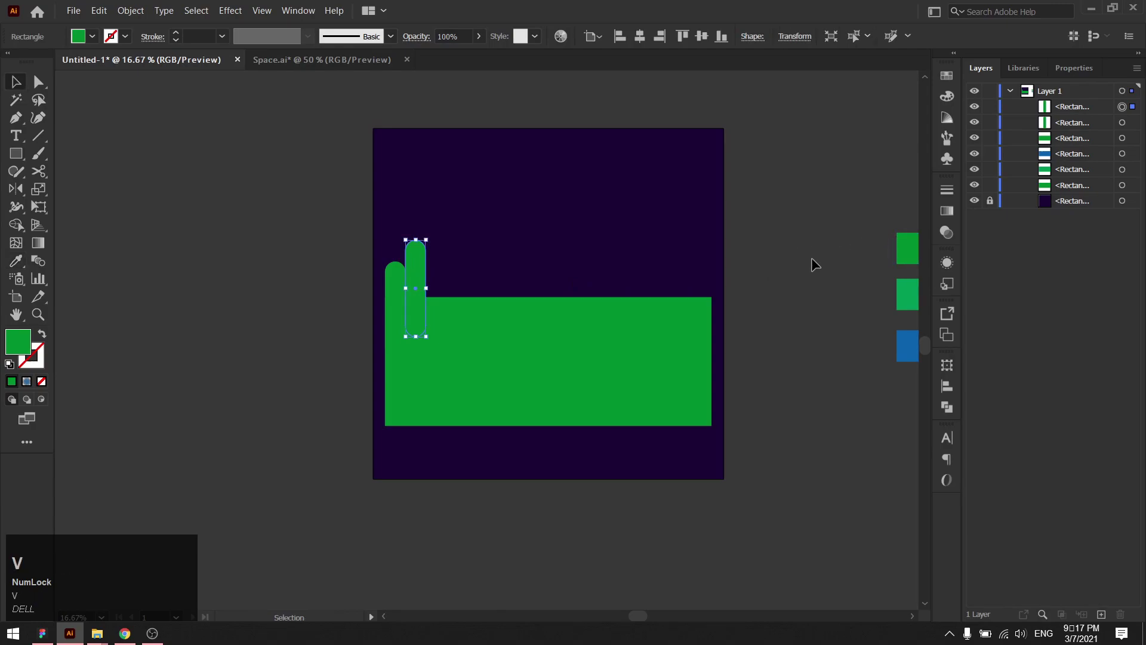
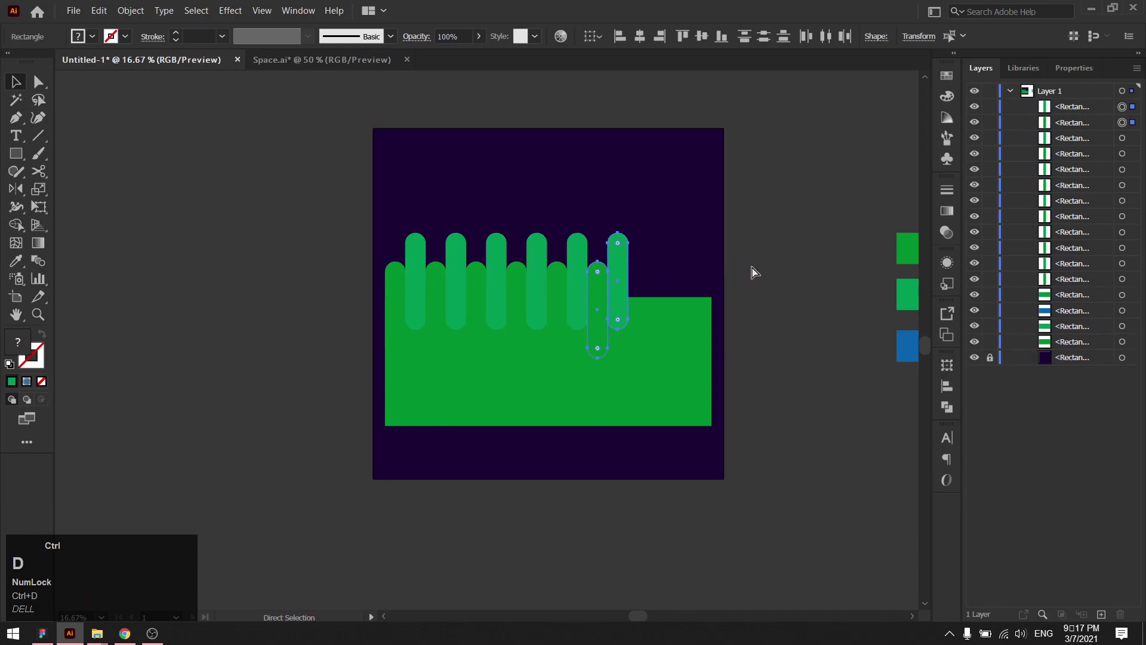
pyautogui.moveTo(618, 394); pyautogui.dragTo(768, 344)
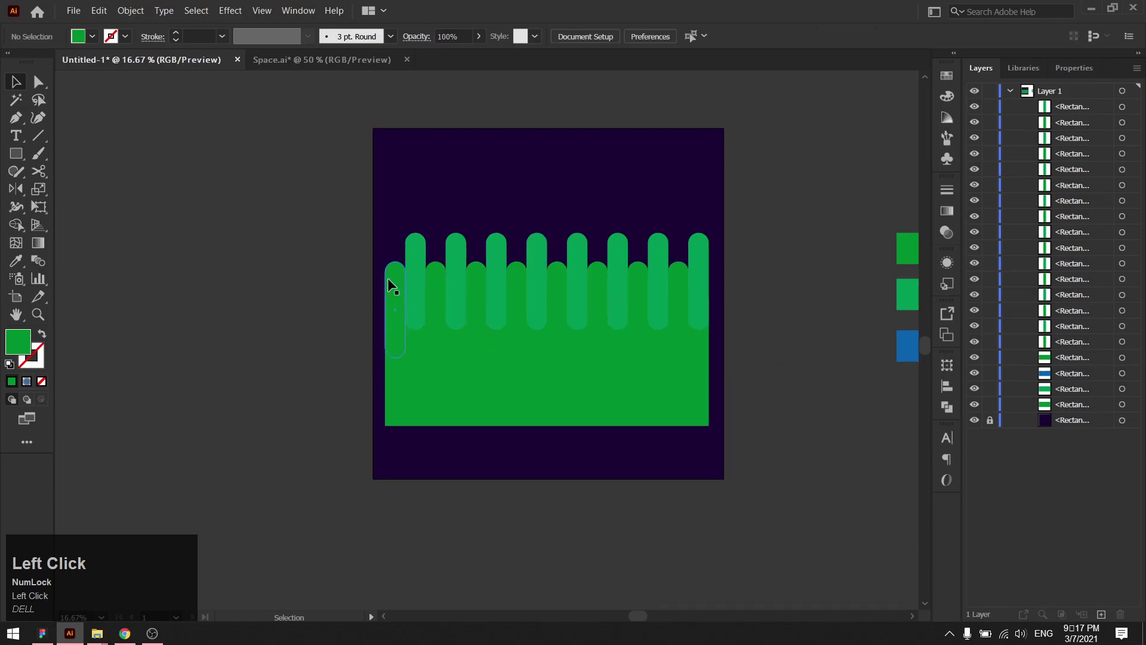
# Step: Nudge the first five pills alternately down and up to stagger their heights
pyautogui.click(419, 262)
pyautogui.press('shift+Down')
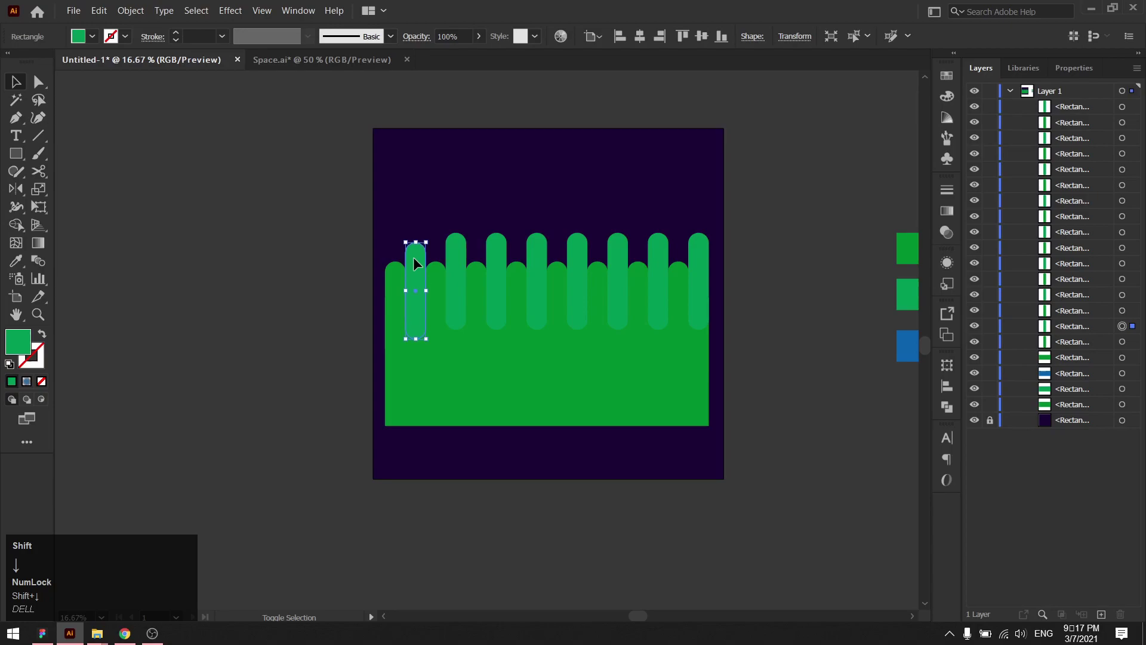
pyautogui.click(465, 260)
pyautogui.press('shift+Up')
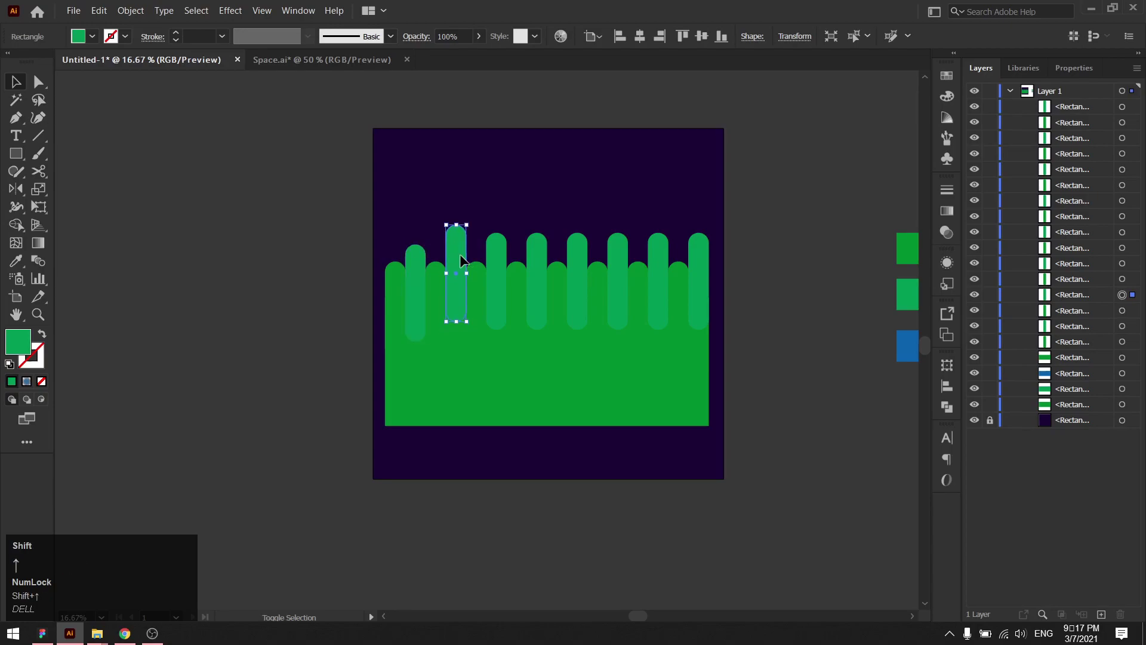
pyautogui.click(502, 260)
pyautogui.press('shift+Down')
pyautogui.click(536, 259)
pyautogui.press('shift+Up')
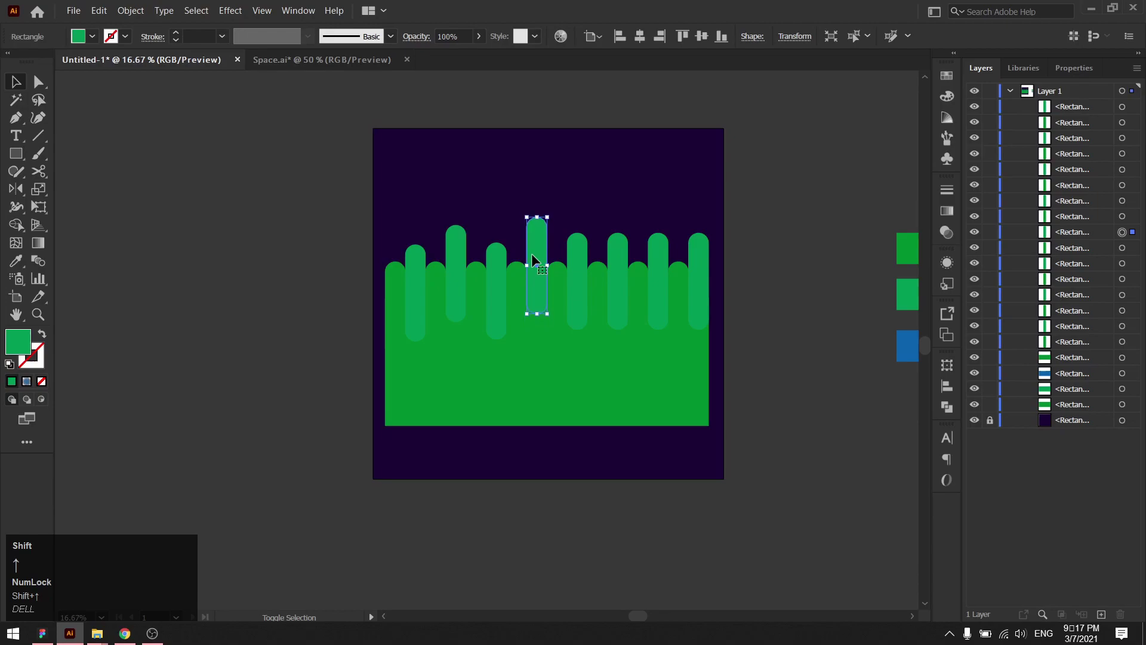
pyautogui.click(580, 262)
pyautogui.press('shift+Up')
# Step: Stagger the remaining pills on the right to varied heights with arrow-key nudges
pyautogui.click(624, 264)
pyautogui.press('shift+Down')
pyautogui.click(656, 252)
pyautogui.press('shift+Up')
pyautogui.press('Up')
pyautogui.click(704, 266)
pyautogui.press('shift+Down')
# Step: Add extra pill copies into the gaps along the band for a dense irregular fringe
pyautogui.moveTo(690, 281); pyautogui.dragTo(684, 268)
pyautogui.moveTo(684, 268); pyautogui.dragTo(483, 288)
pyautogui.moveTo(483, 288); pyautogui.dragTo(434, 285)
pyautogui.moveTo(434, 284); pyautogui.dragTo(400, 282)
pyautogui.moveTo(400, 281); pyautogui.dragTo(764, 288)
# Step: Select the green band together with all the pills
pyautogui.moveTo(764, 288); pyautogui.dragTo(522, 368)
pyautogui.press('shift+m')
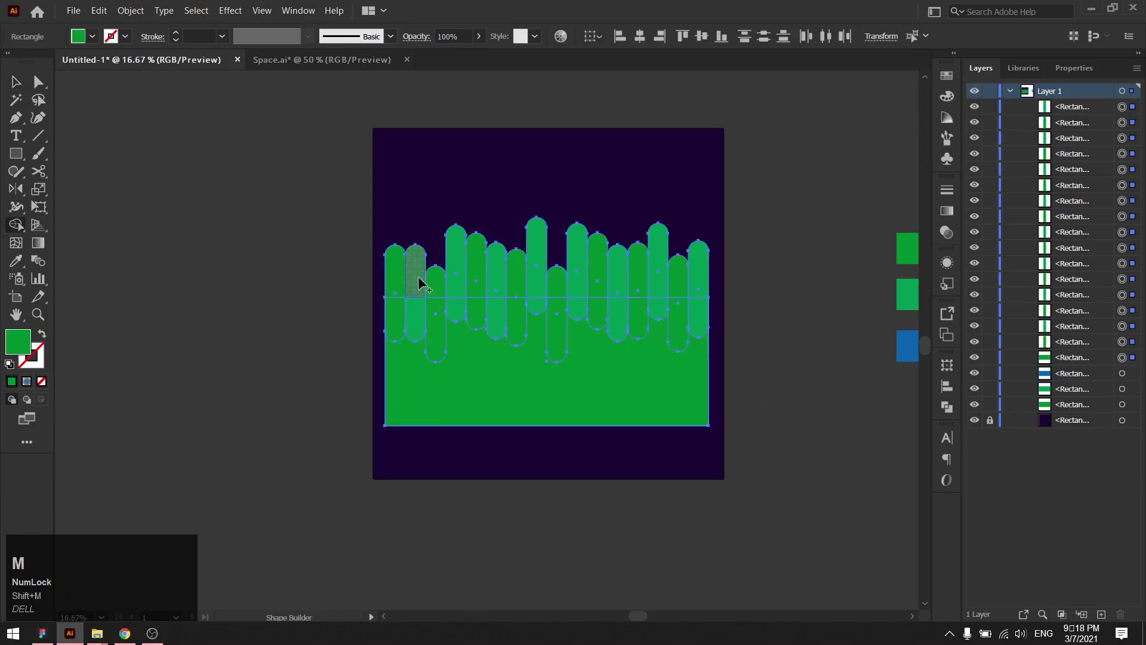
# Step: Merge the pill tops into the band with Shape Builder, remove unwanted regions, and select all slime pieces
pyautogui.press('shift+alt+m')
pyautogui.moveTo(417, 279); pyautogui.dragTo(726, 299)
pyautogui.press('v')
pyautogui.moveTo(771, 331); pyautogui.dragTo(398, 277)
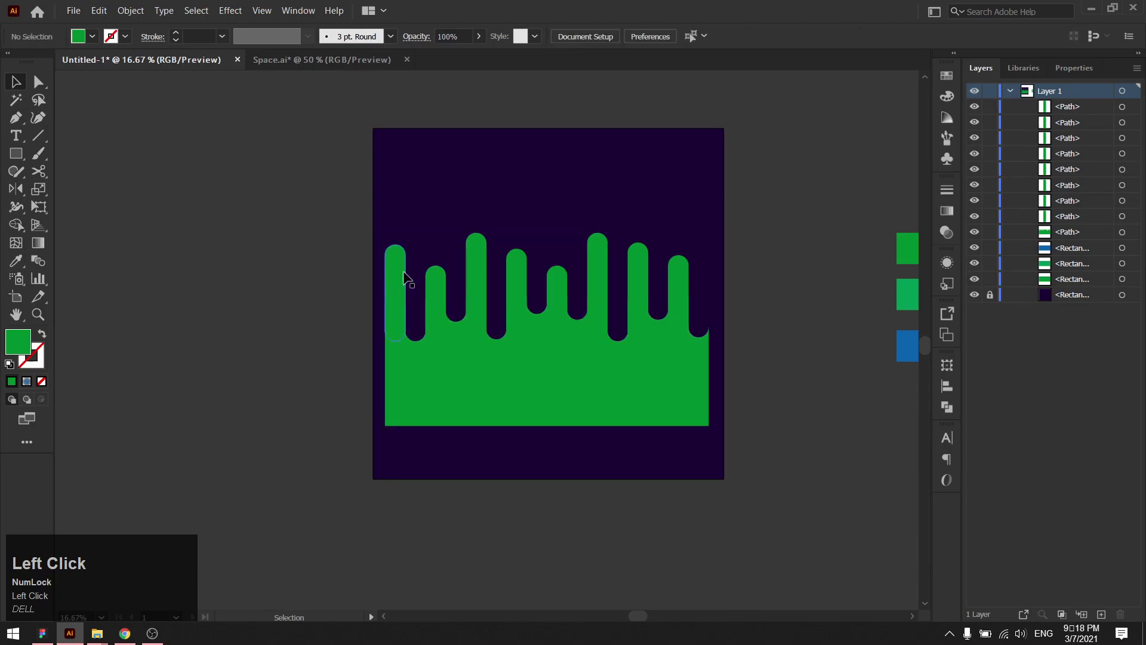
pyautogui.moveTo(397, 273); pyautogui.dragTo(954, 410)
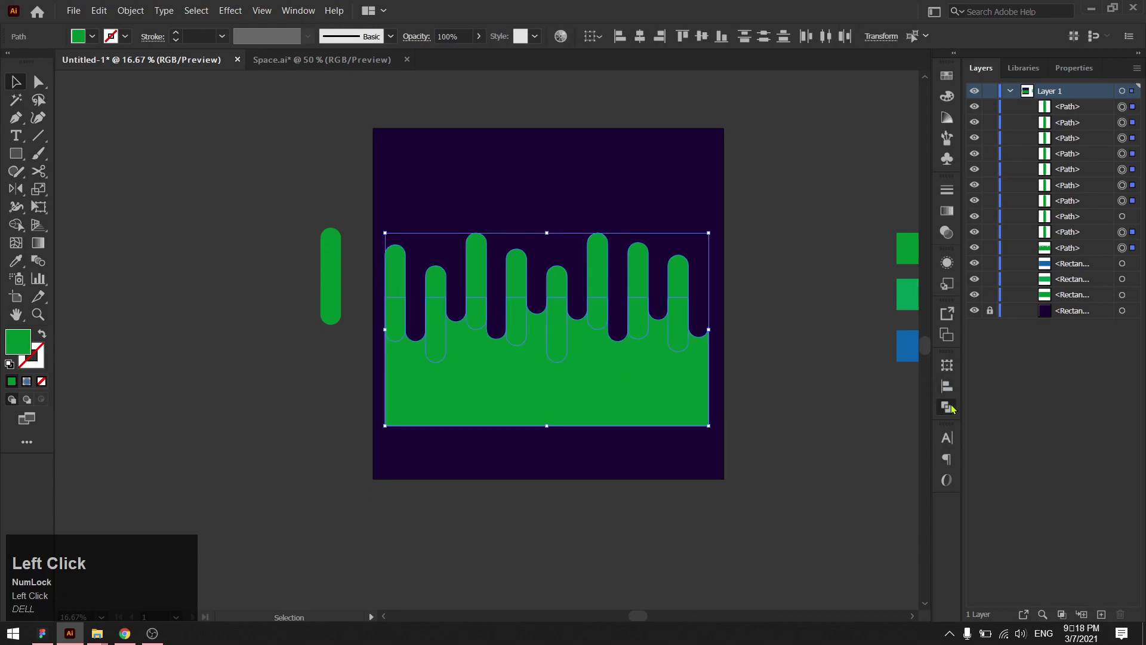
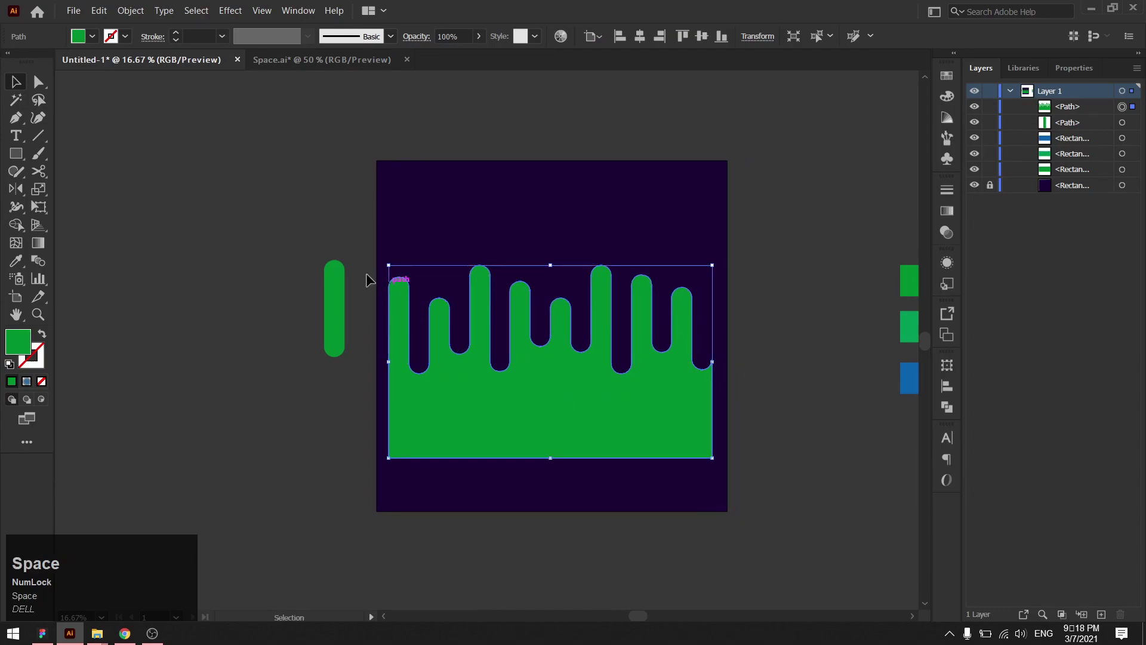
# Step: Move the spare pill to the artboard's top left and select the united slime shape
pyautogui.click(274, 258)
pyautogui.moveTo(274, 258); pyautogui.dragTo(504, 403)
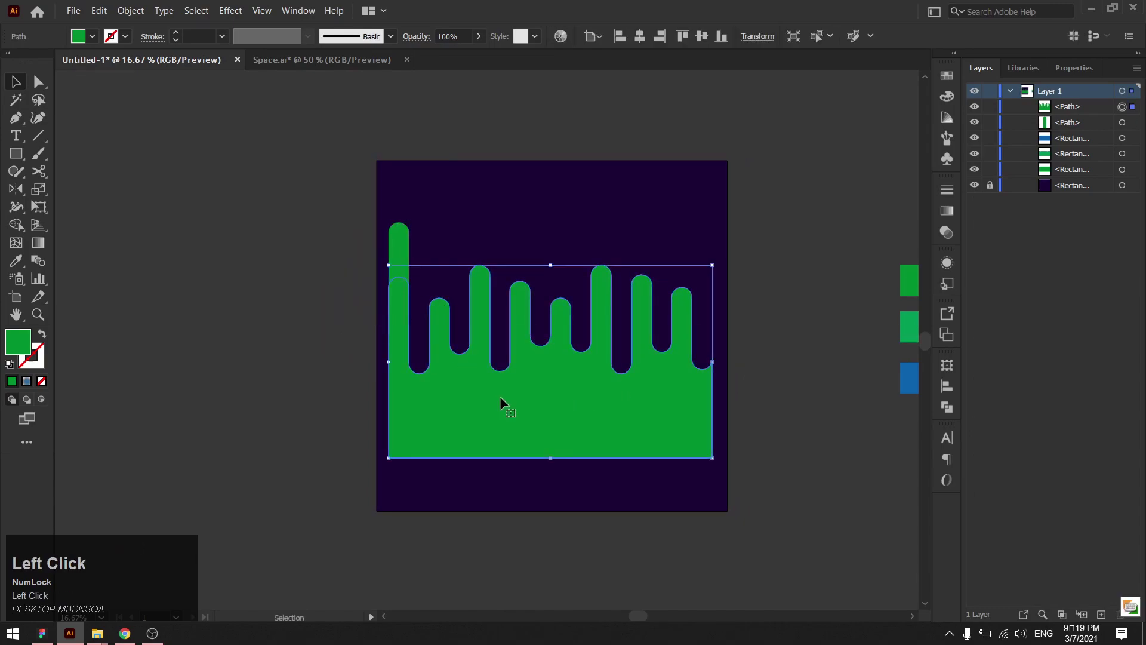
pyautogui.moveTo(549, 425); pyautogui.dragTo(459, 348)
# Step: Make a copy of the slime shape and raise it above the original, shifted right
pyautogui.moveTo(460, 348); pyautogui.dragTo(542, 358)
pyautogui.moveTo(542, 359); pyautogui.dragTo(716, 355)
pyautogui.press('a')
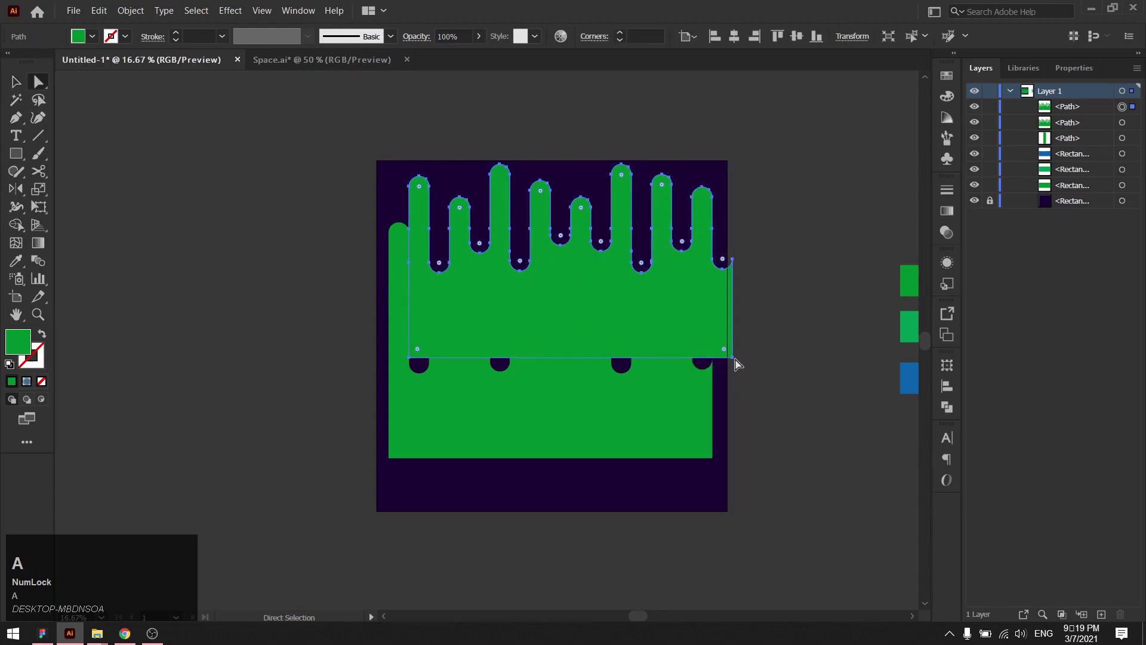
# Step: Drag the copy's bottom anchors down to cover the gaps and give it the lighter green fill
pyautogui.click(738, 362)
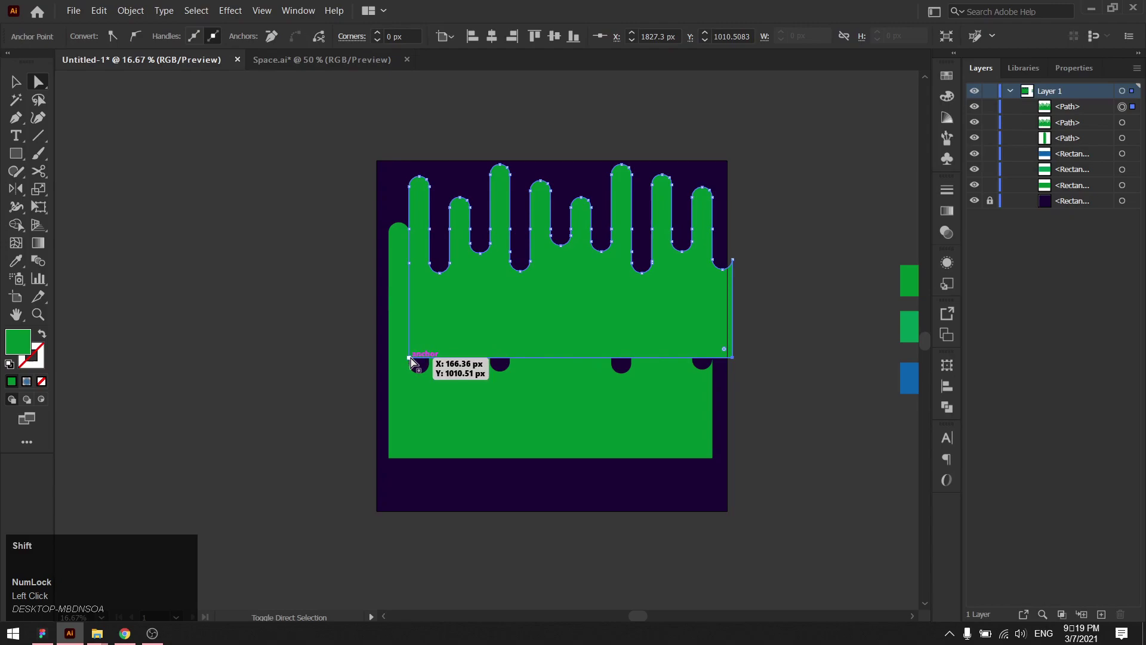
pyautogui.press('shift+Down')
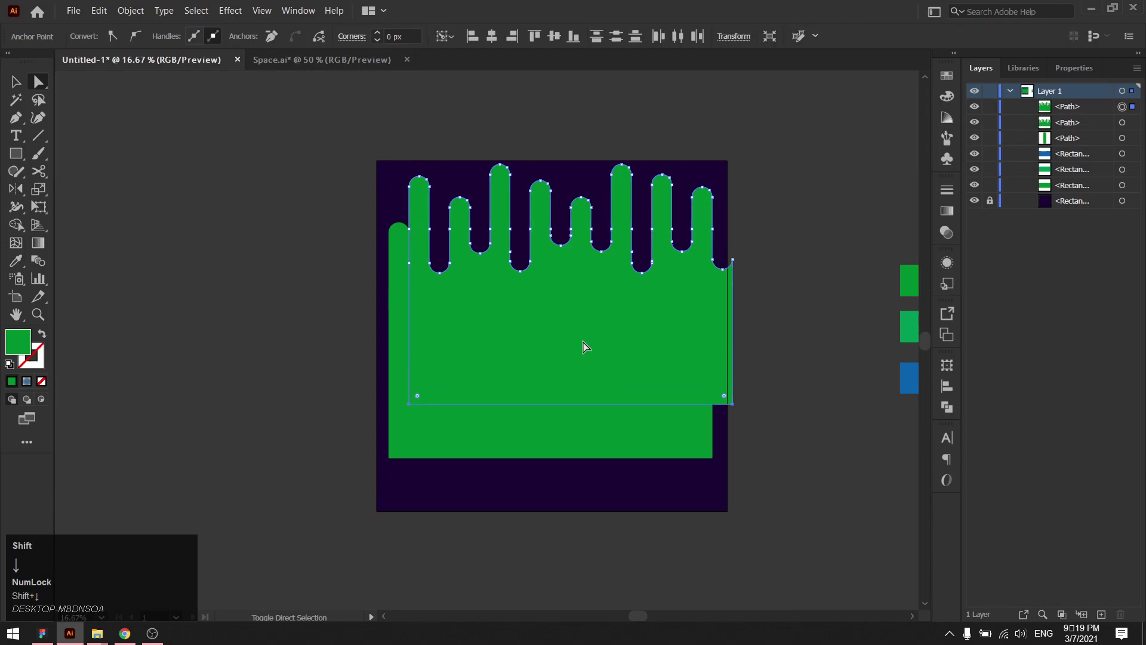
pyautogui.press('v')
pyautogui.click(793, 332)
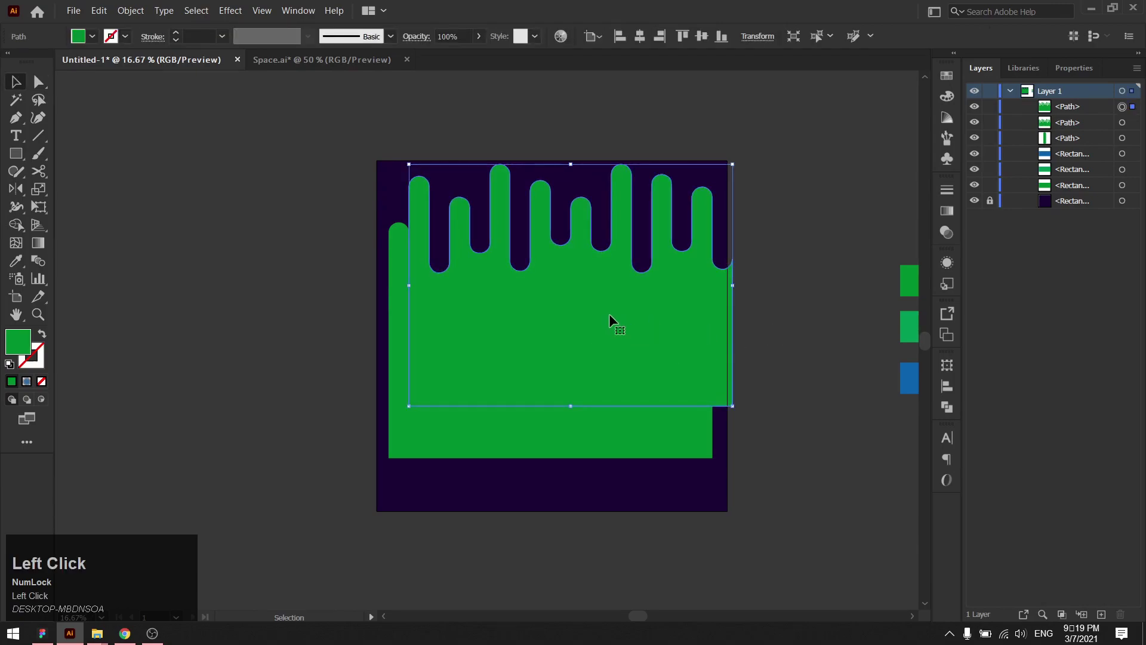
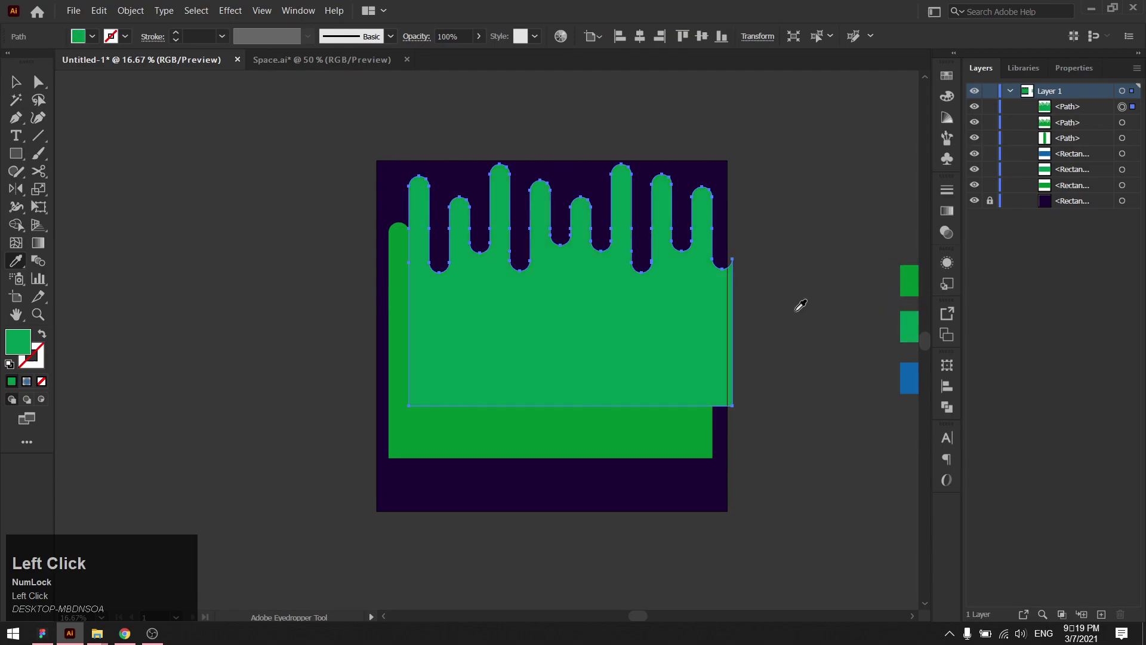
# Step: Move the light green slime so its drips align over the darker slime, reaching the artboard top
pyautogui.press('v')
pyautogui.click(799, 313)
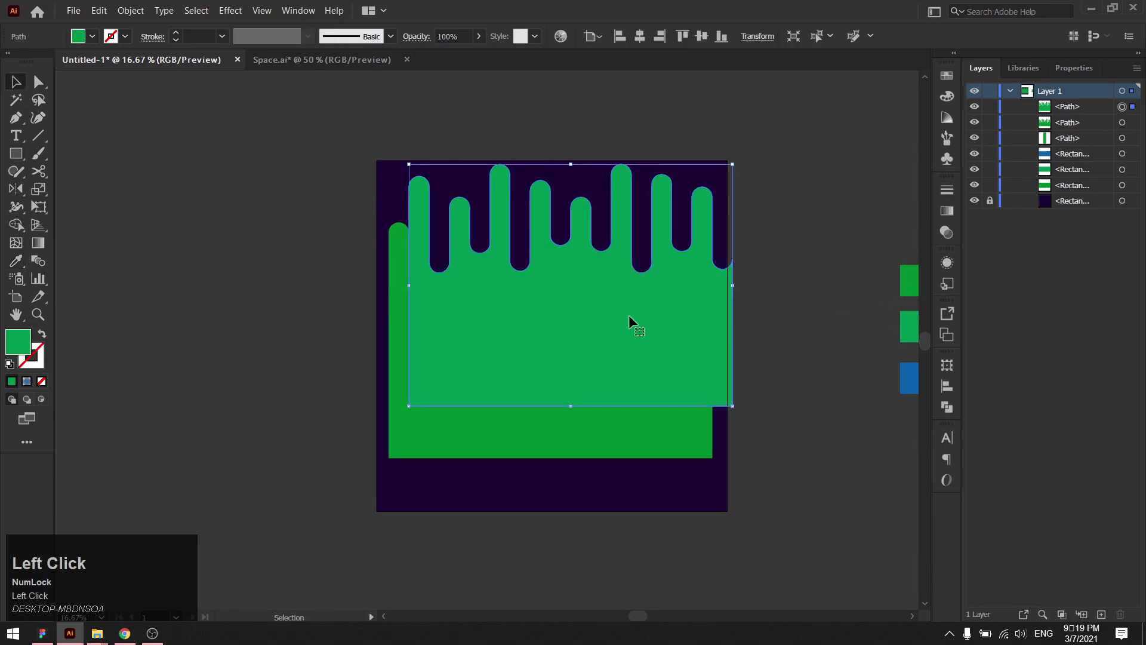
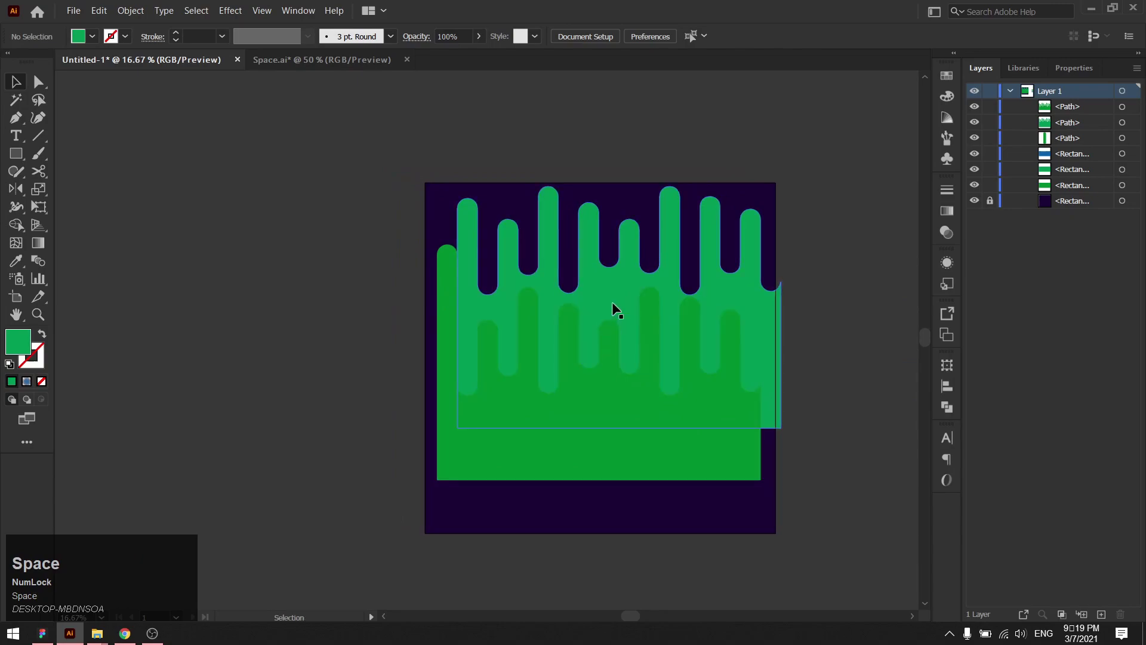
pyautogui.moveTo(616, 308); pyautogui.dragTo(822, 321)
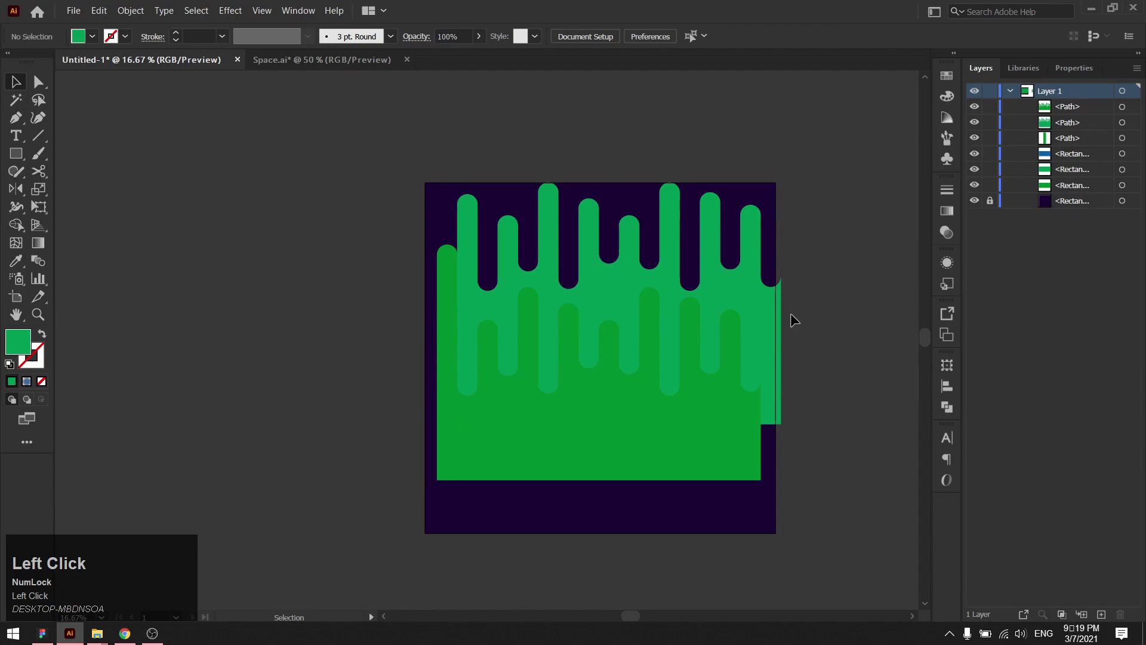
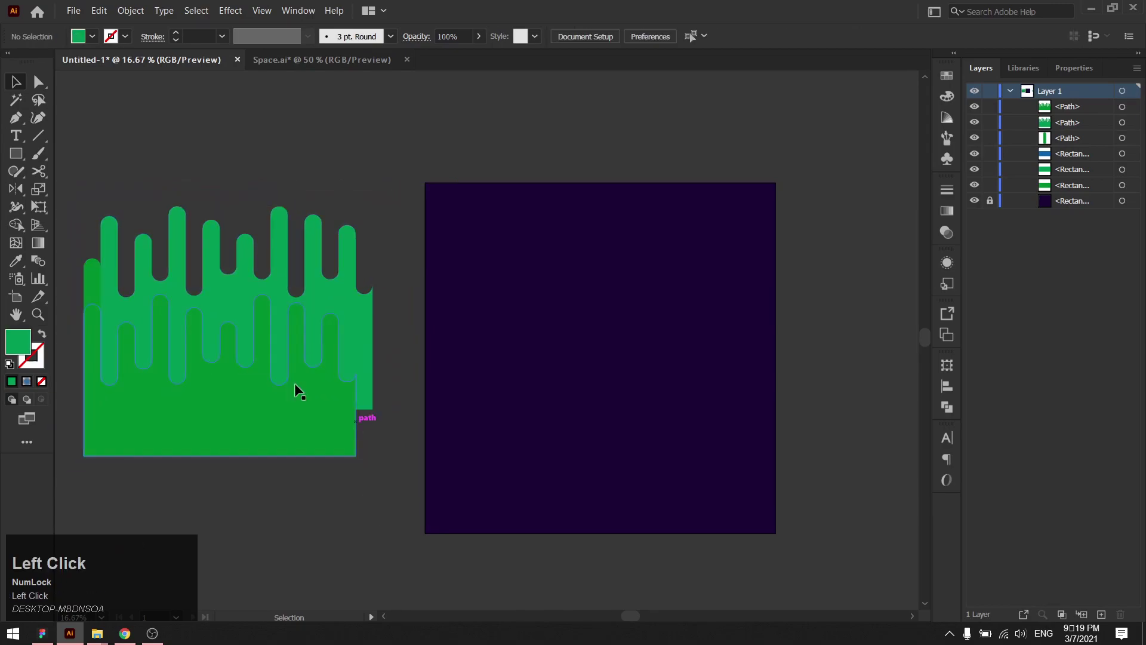
# Step: Shift the view to the colour samples and pick up the blue for the circle with the Eyedropper
pyautogui.middleClick(725, 274)
pyautogui.press('i')
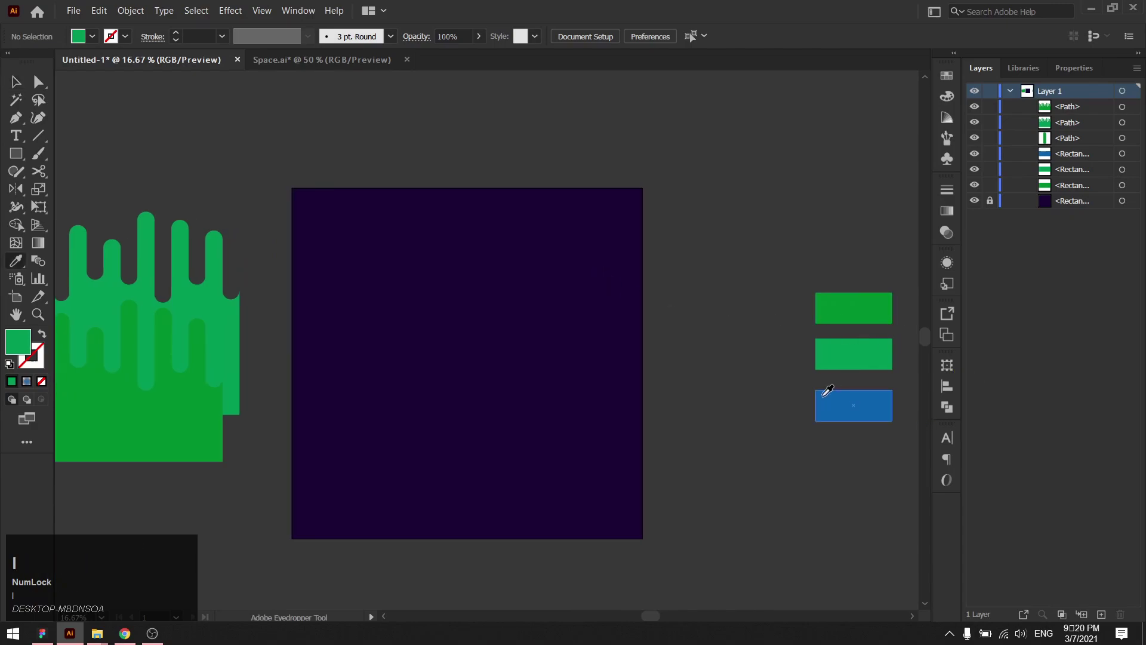
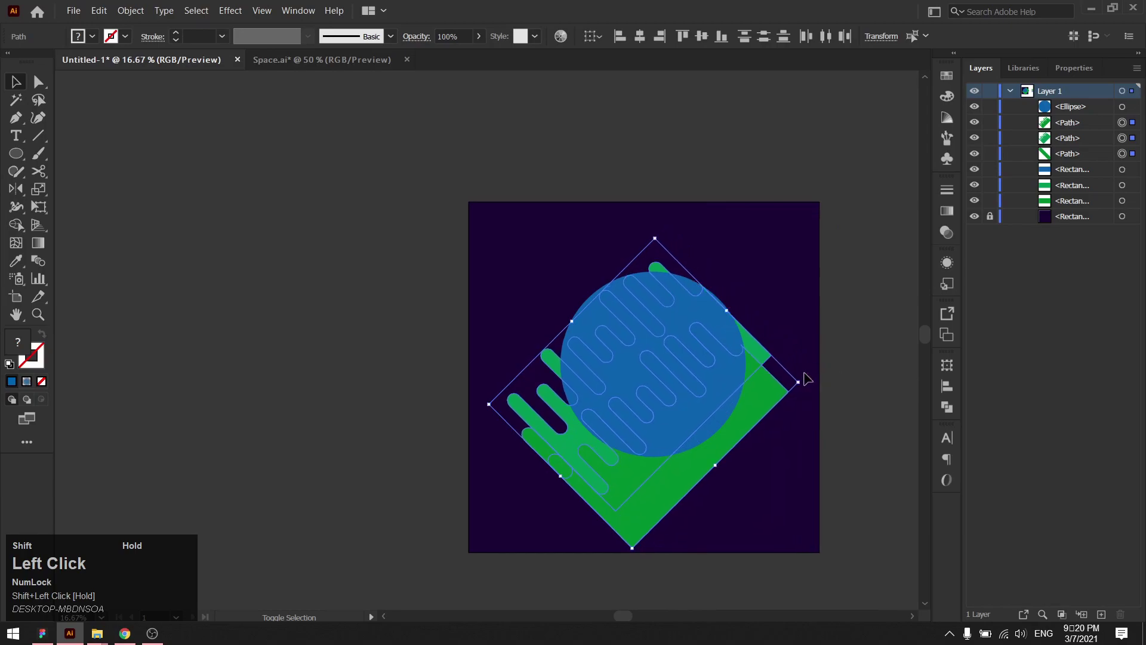
# Step: Select the blue circle and the slime stripes and position the stripes diagonally across the circle
pyautogui.press('ctrl+z')
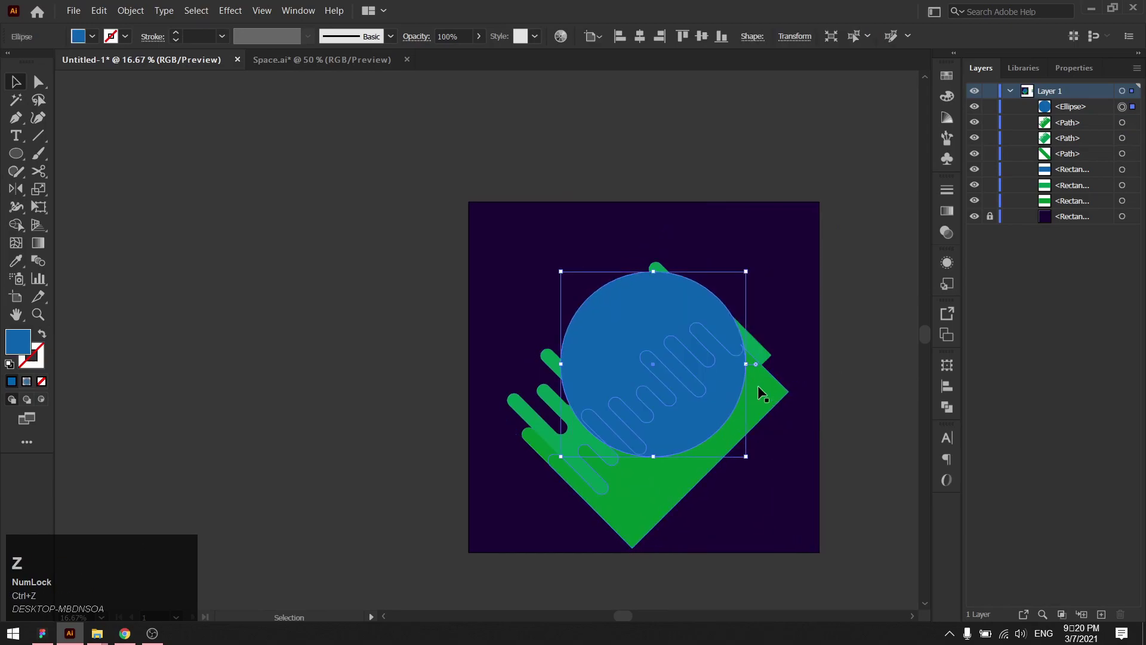
pyautogui.click(765, 392)
pyautogui.click(760, 353)
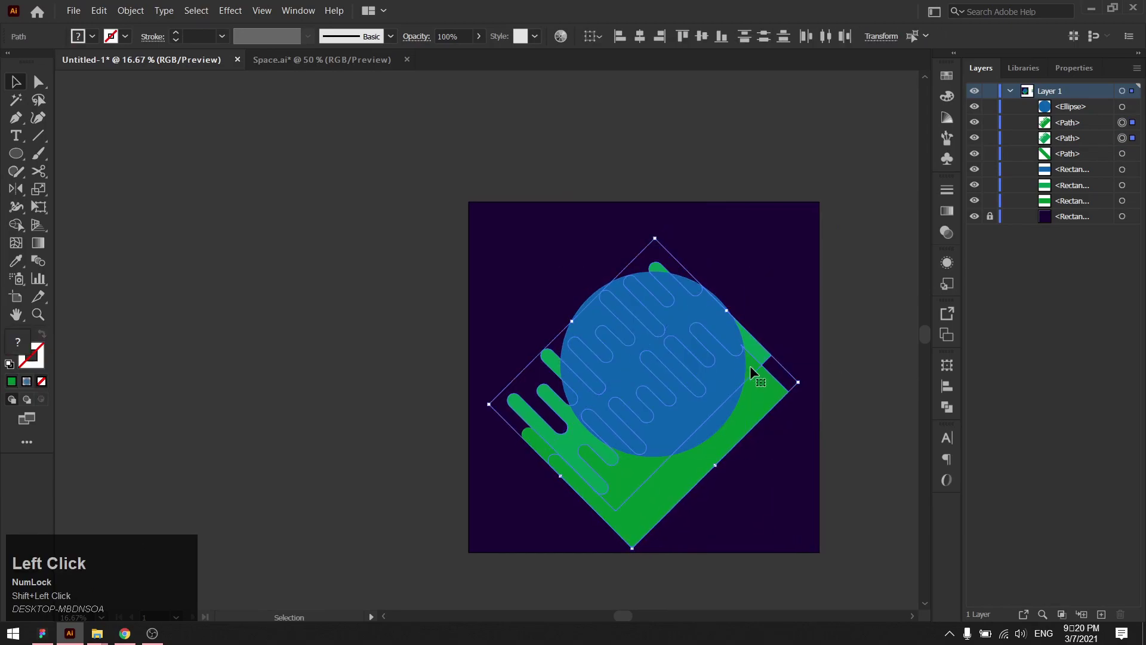
pyautogui.press('ctrl+z')
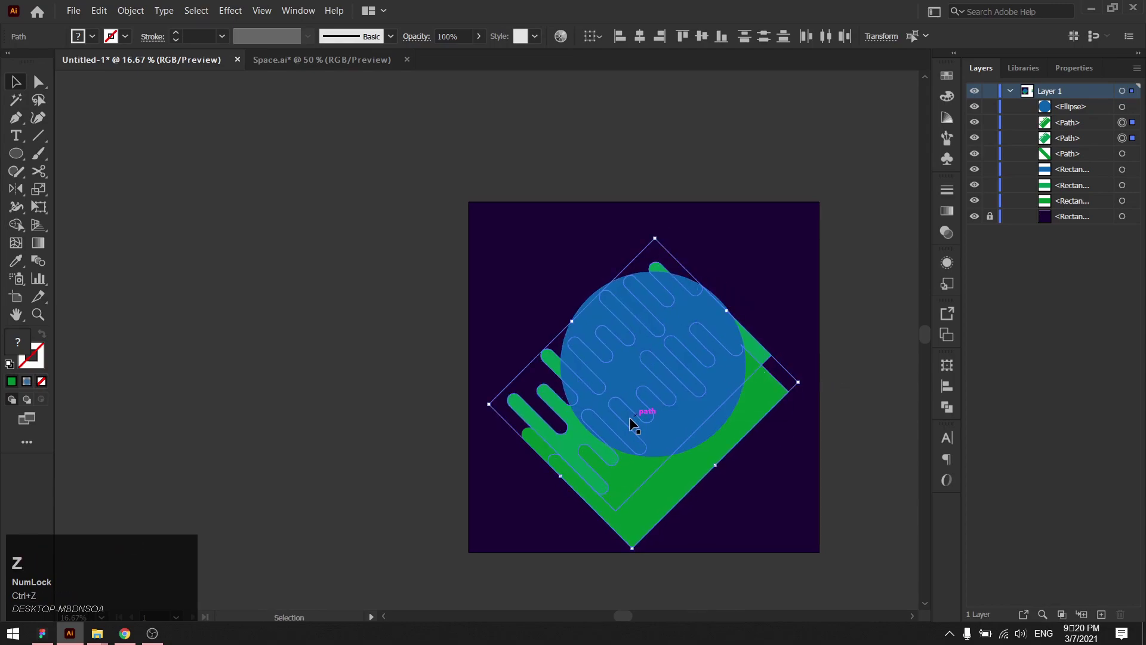
pyautogui.moveTo(434, 460); pyautogui.dragTo(587, 422)
pyautogui.moveTo(587, 422); pyautogui.dragTo(597, 431)
# Step: Make a clipping mask so the circle clips the stripes into a green planet
pyautogui.rightClick(597, 431)
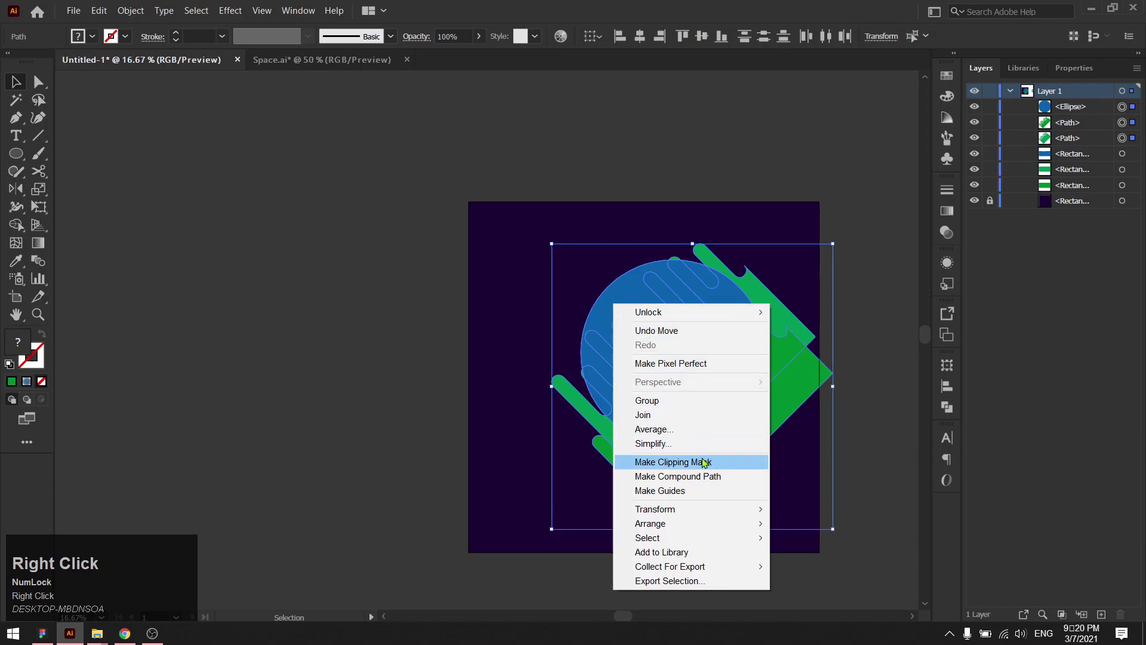
pyautogui.click(597, 431)
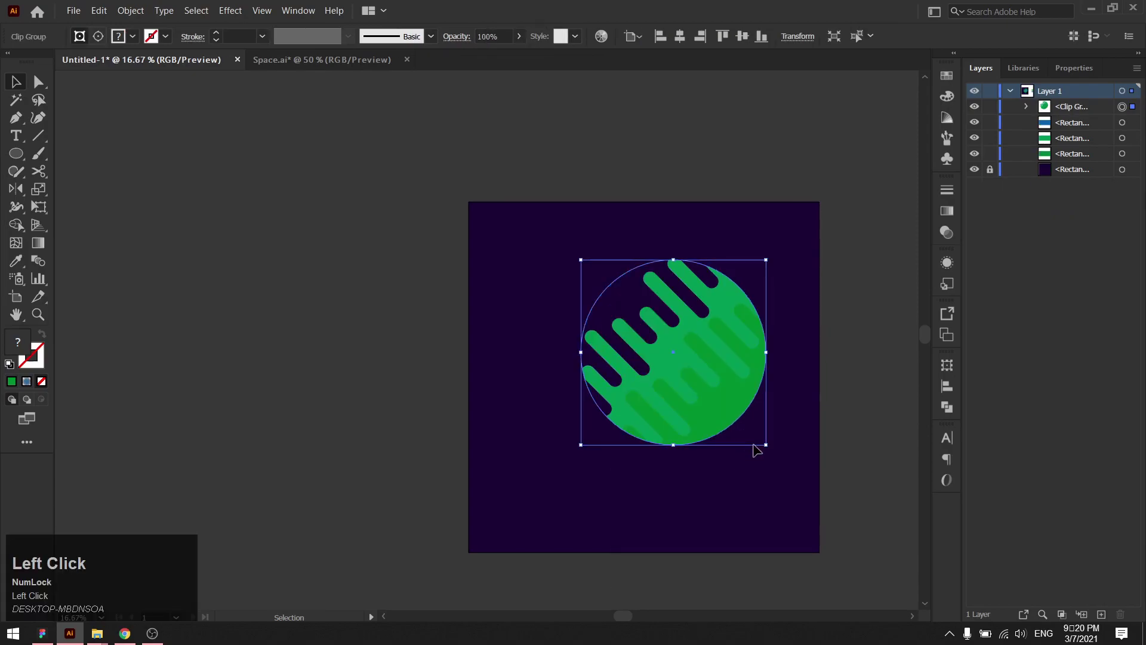
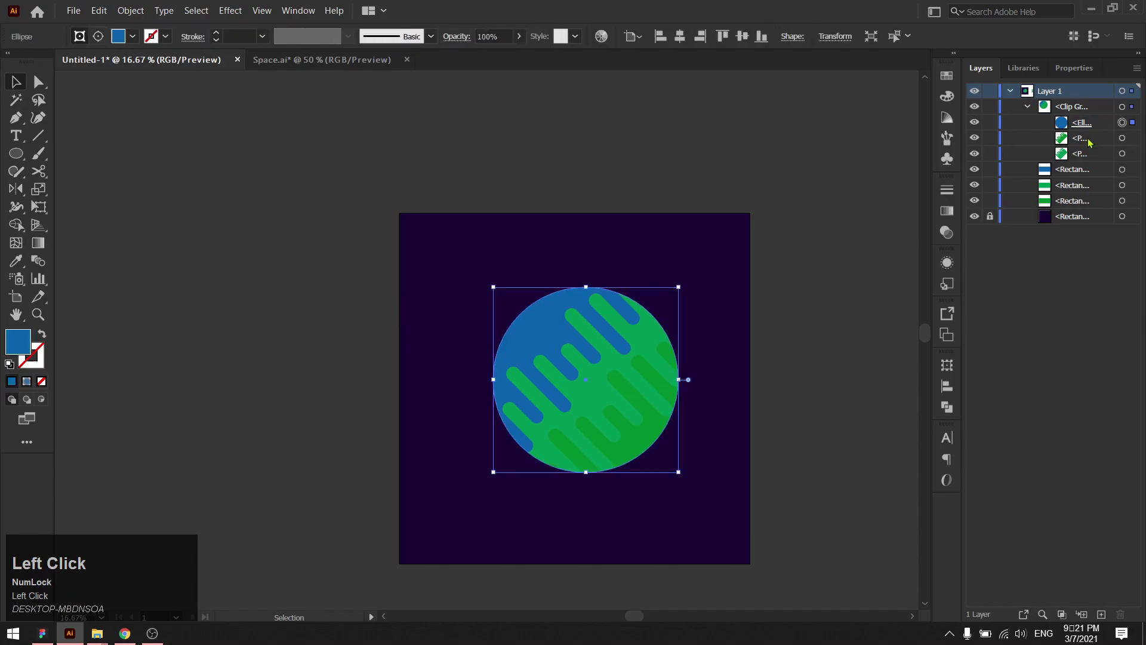
# Step: Copy the blue clipping circle and paste a duplicate in front, above the stripes
pyautogui.press('ctrl+c')
pyautogui.press('ctrl+f')
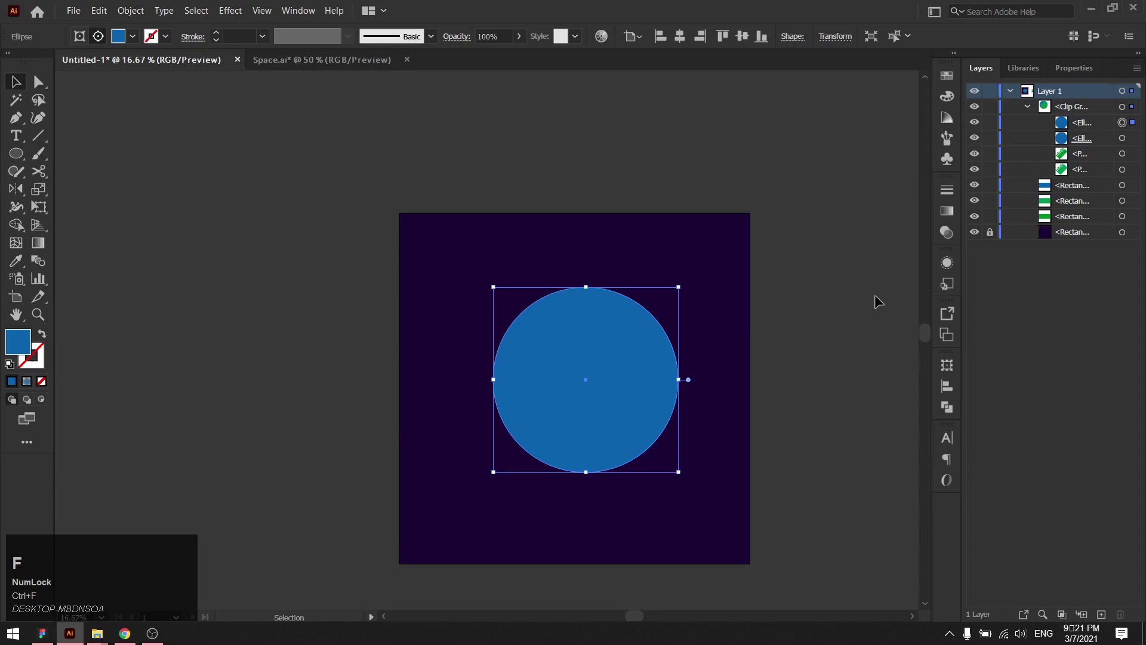
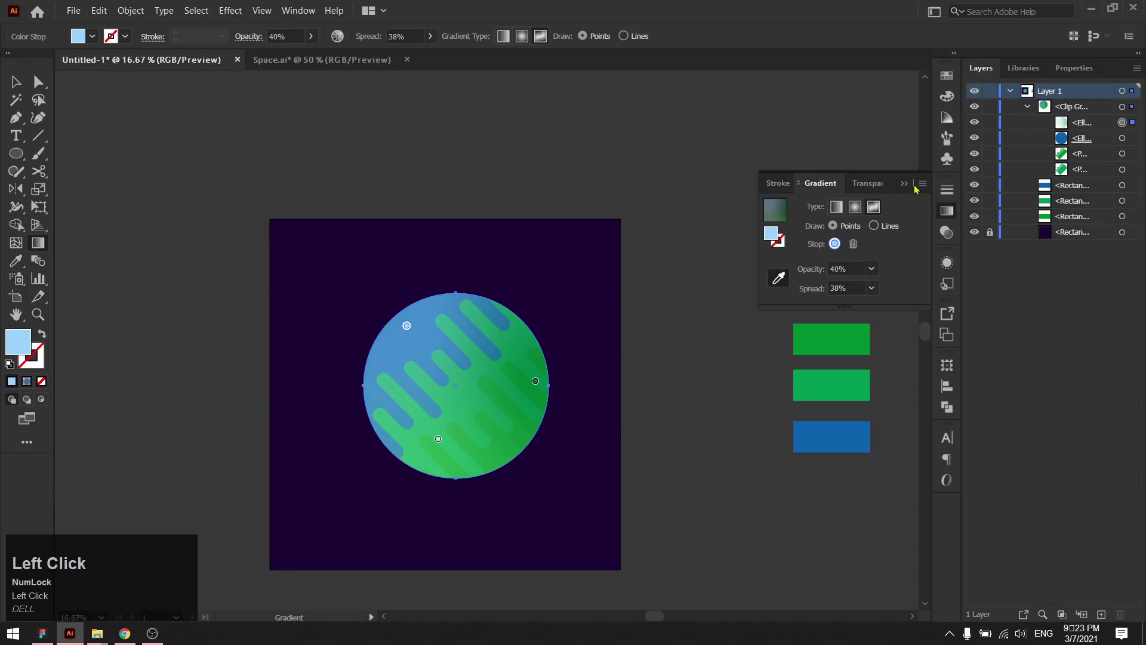
# Step: Finish the translucent 40% light-blue gradient on the top circle and return to the Selection tool
pyautogui.press('v')
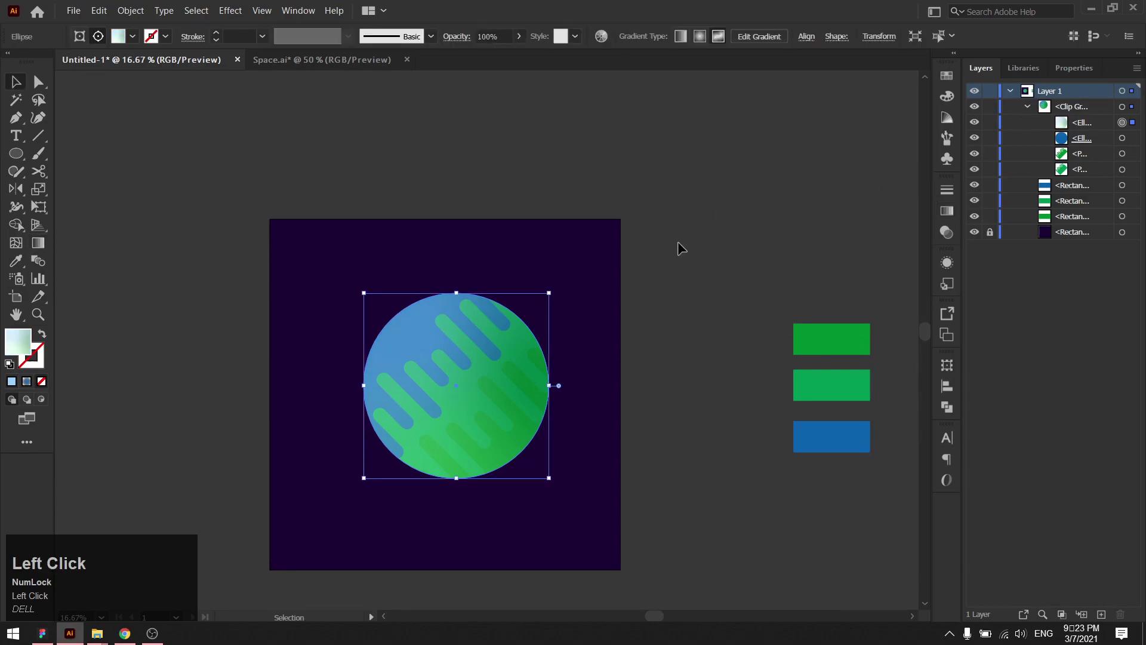
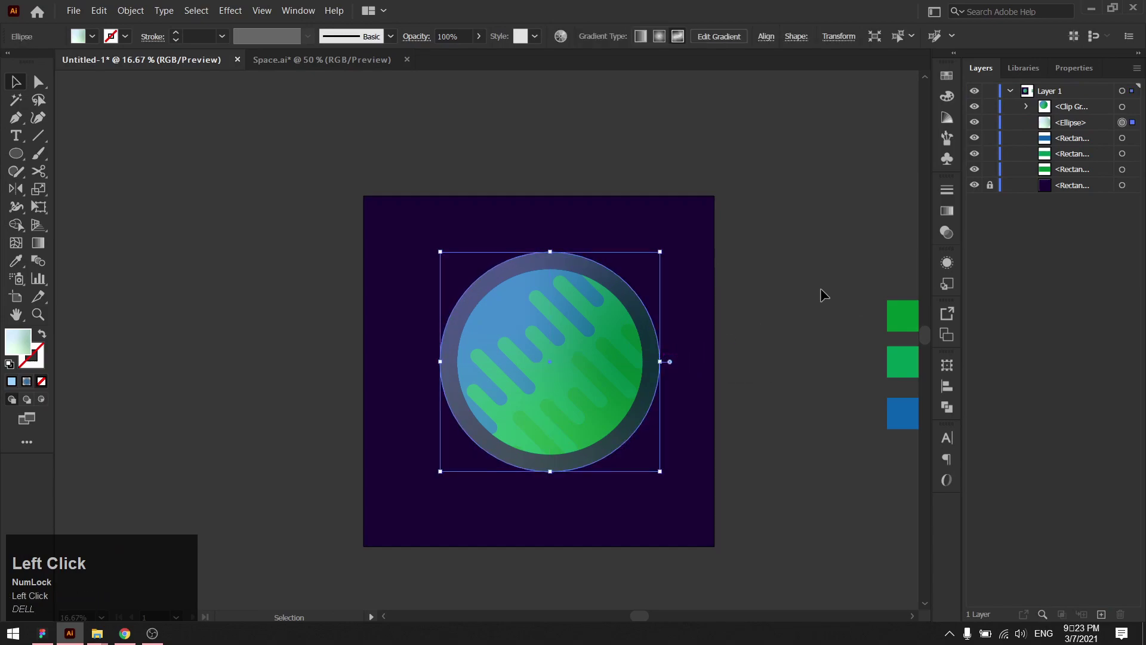
# Step: Set the back circle to a Radial gradient starting at cyan #6afff8 with the midpoint pushed outward
pyautogui.click(951, 220)
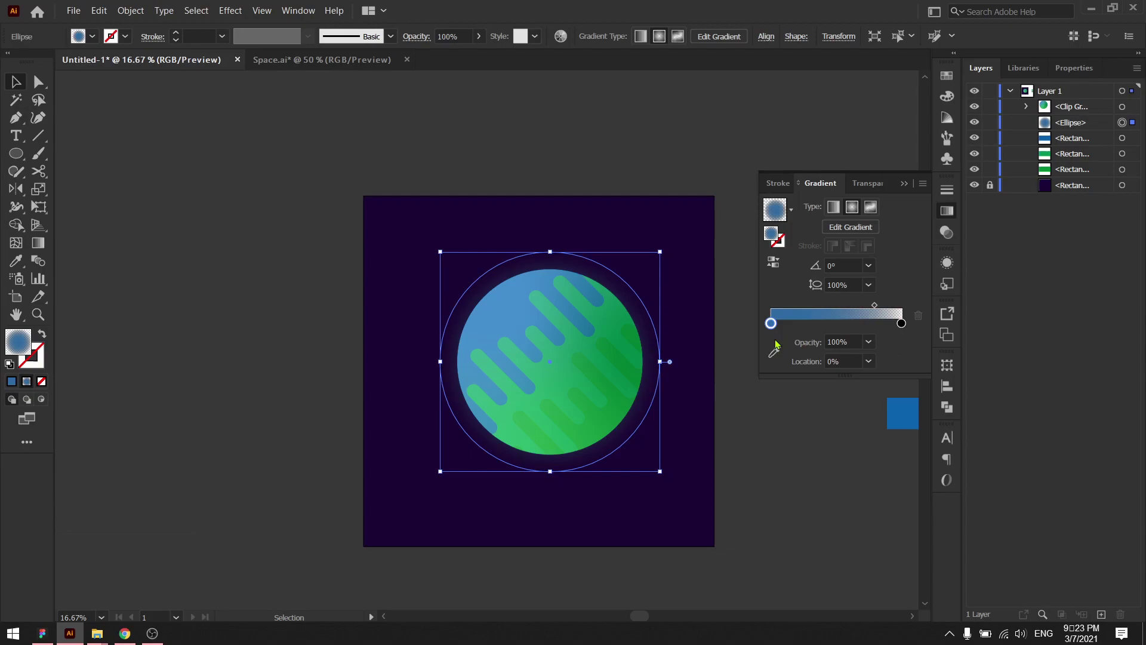
pyautogui.moveTo(776, 328); pyautogui.dragTo(775, 330)
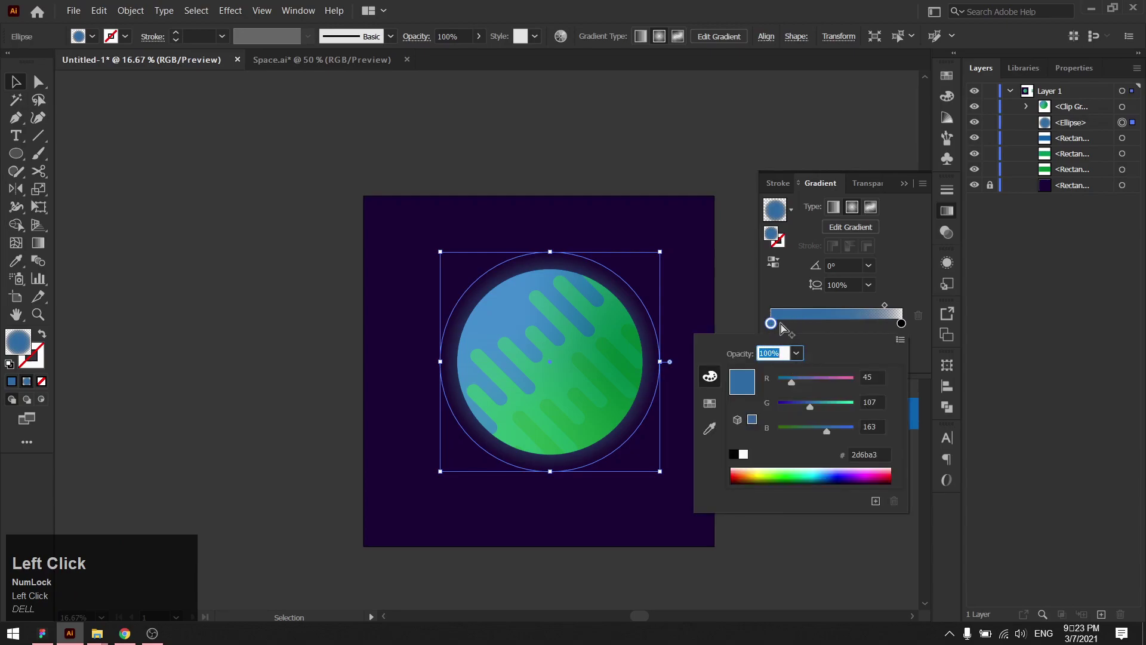
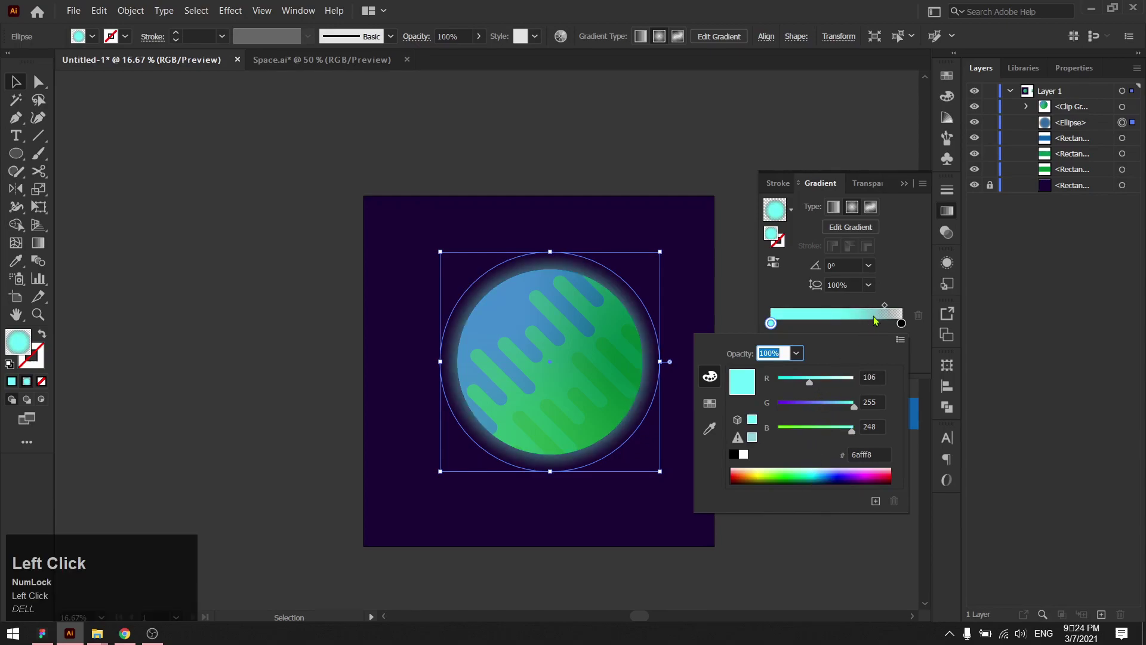
pyautogui.click(910, 188)
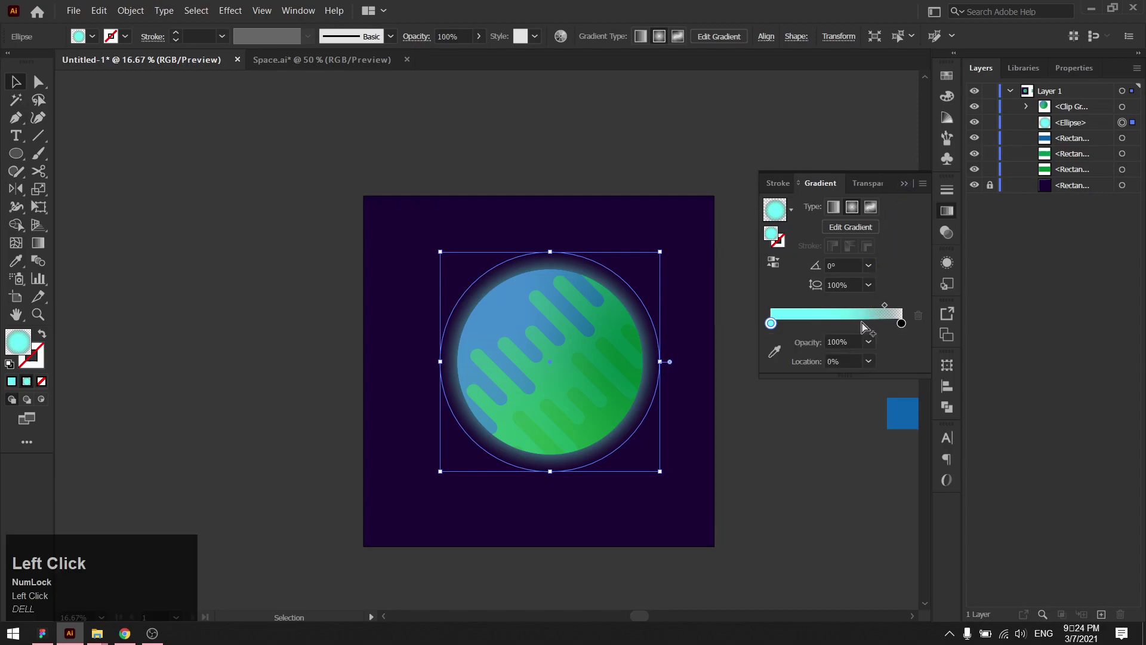